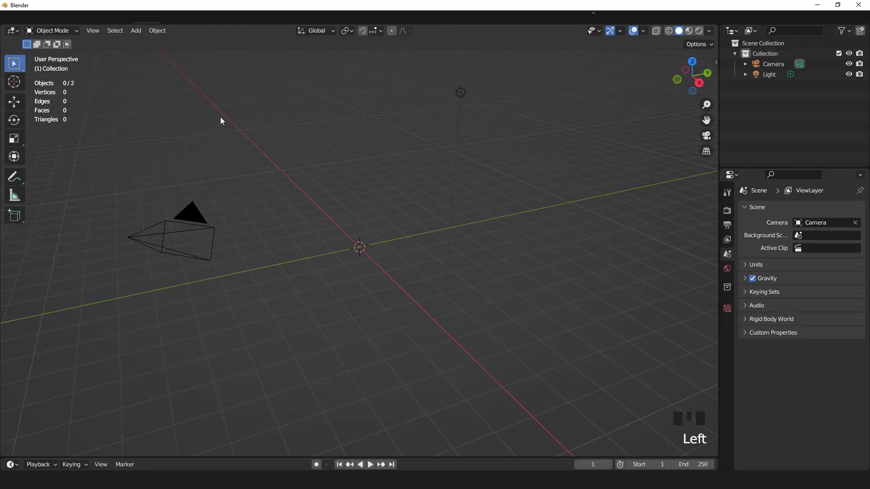
Step: Add a 16-vertex mesh circle at the origin and enter Edit Mode in top view
left_click_drag(135, 32, 594, 16)
left_click(594, 16)
left_click_drag(594, 15, 595, 38)
left_click(571, 2)
left_click_drag(496, 48, 364, 248)
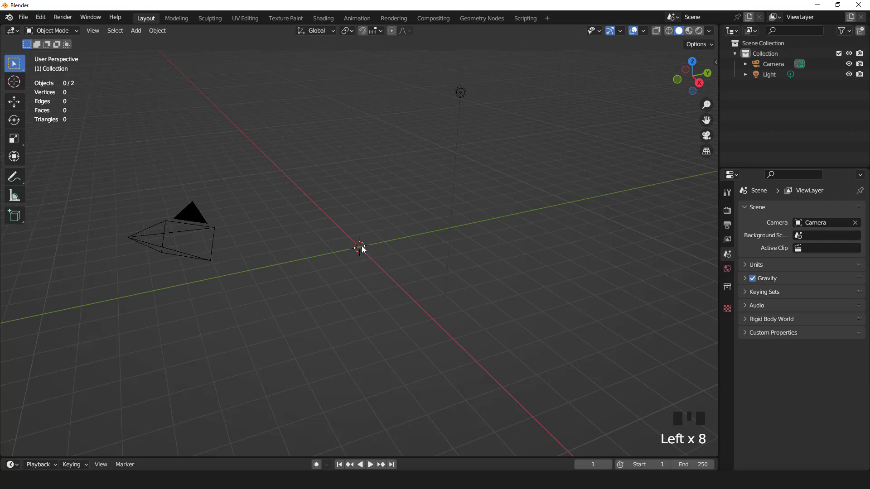
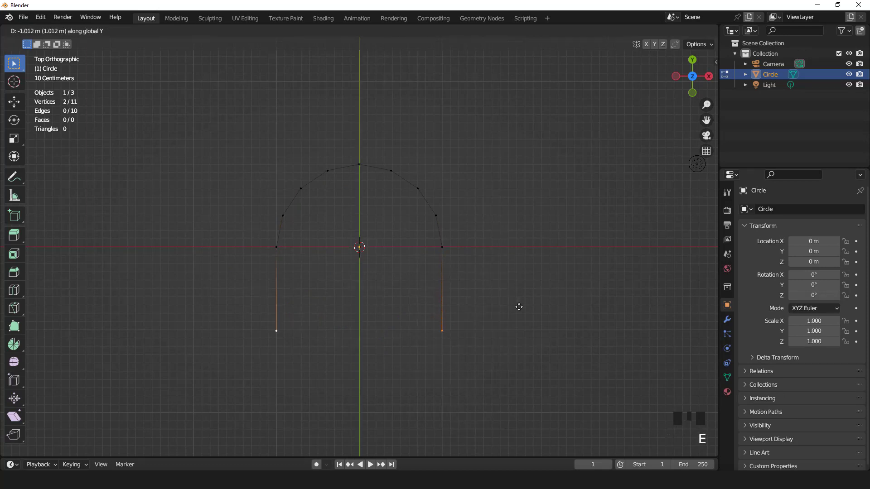
Step: Duplicate the arch outline upward (Shift+D) and join the matching ends with a connecting edge
key("a")
key("KP_3")
key("shift+d")
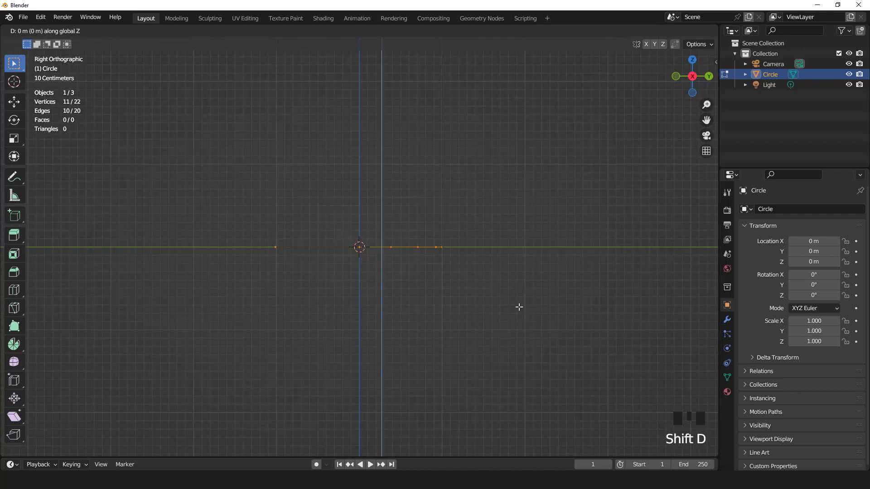
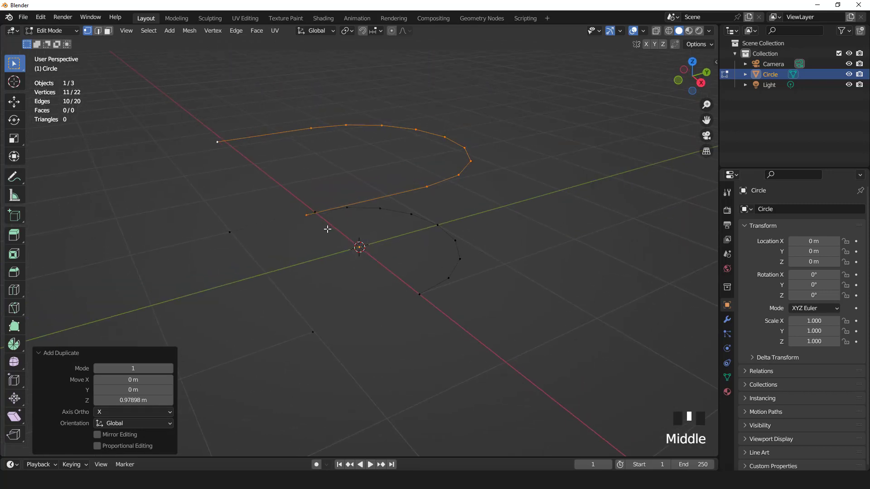
left_click(359, 250)
left_click(359, 251)
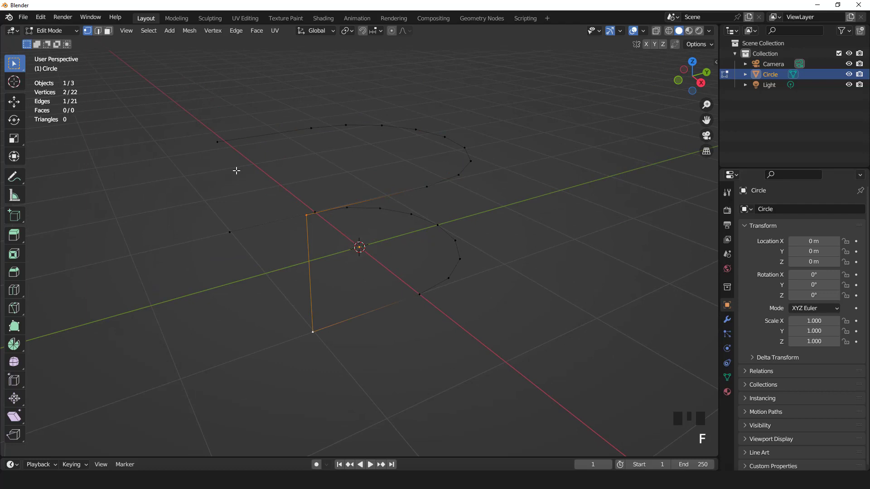
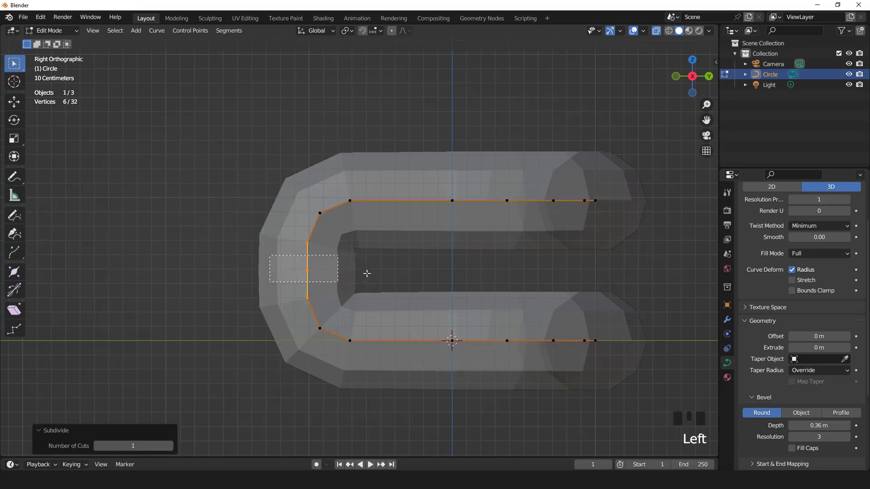
Step: Push the subdivided curve's new middle point outward to round the tube frame's end
key("g")
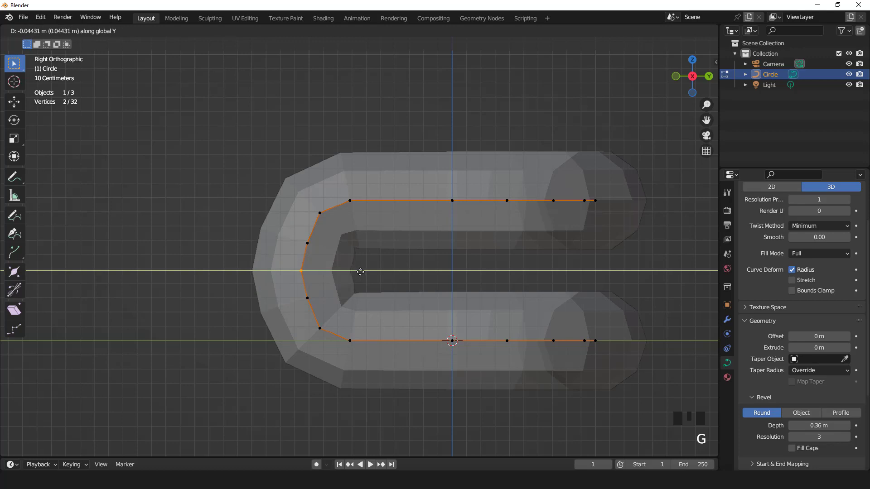
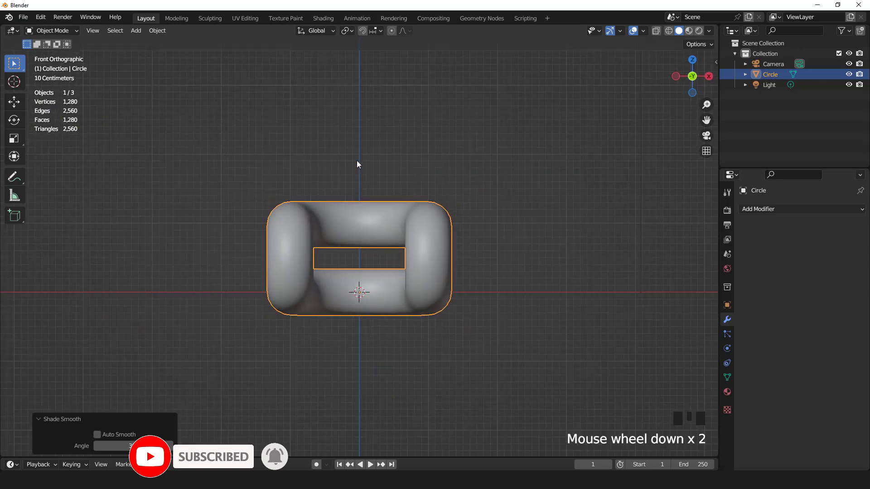
Step: Raise the smooth-shaded tube frame upward along Z
key("g")
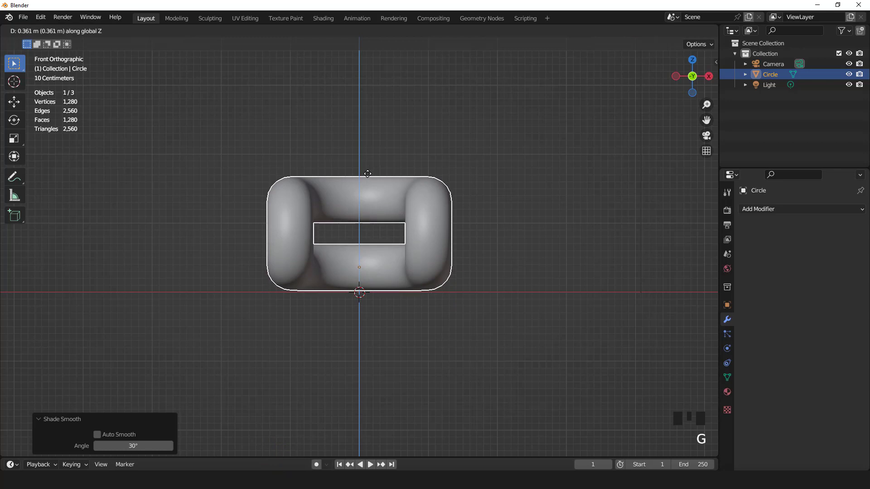
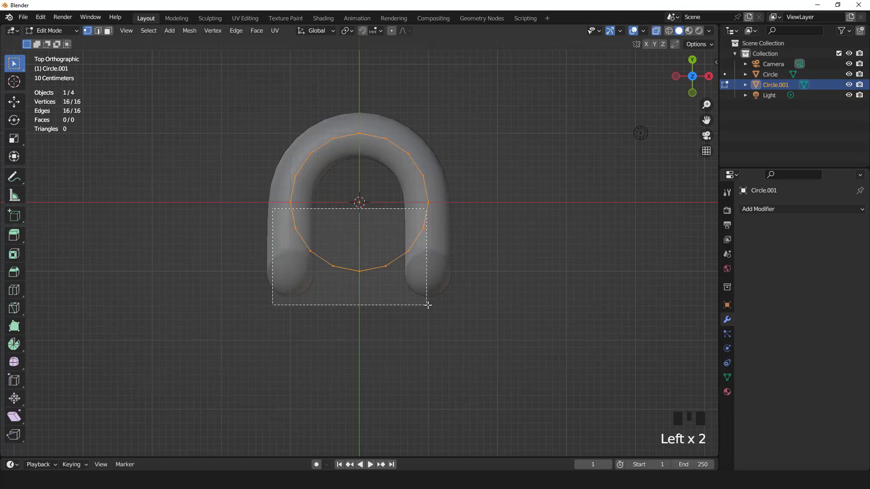
Step: Delete the circle's lower half, extrude the U outline and shrink the new ring inward
key("x")
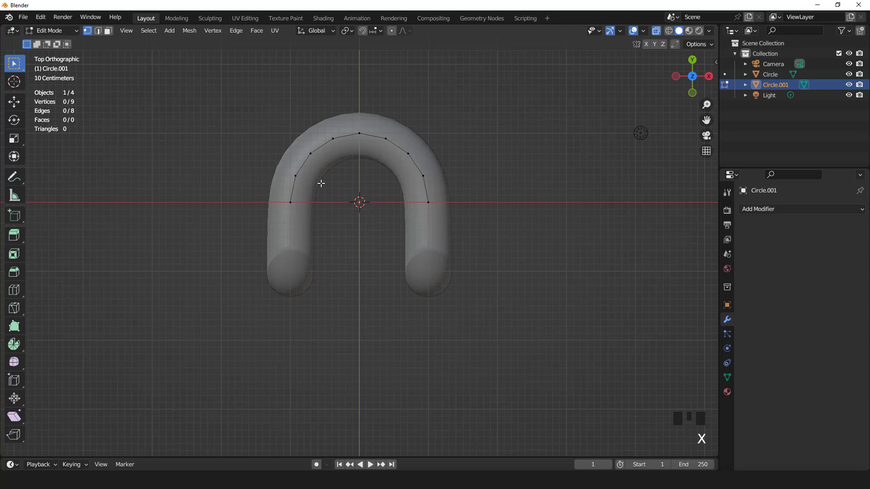
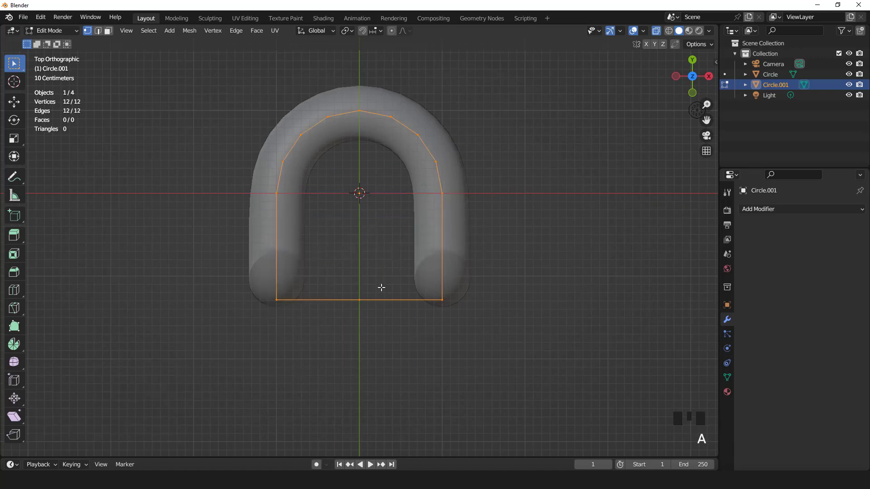
scroll("up", 3)
key("e")
key("s")
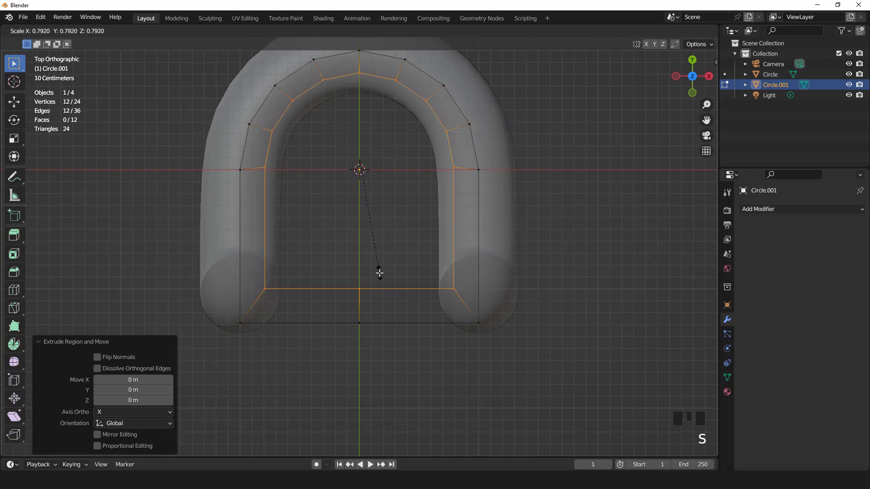
key("g")
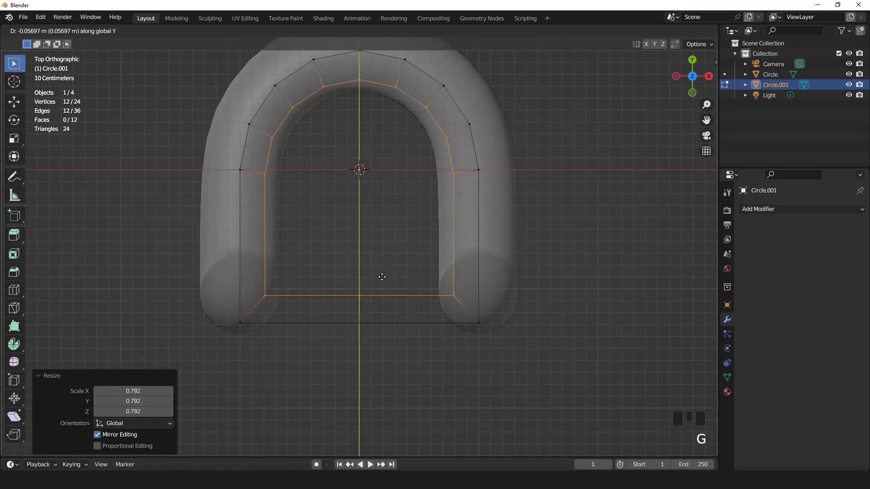
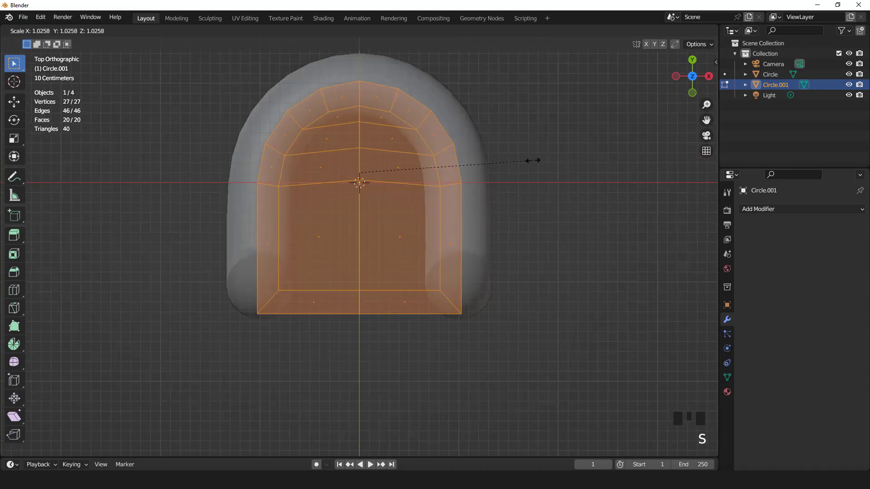
Step: Move, enlarge and widen the filled seat shape to fit the frame footprint, shown solid from the front
key("g")
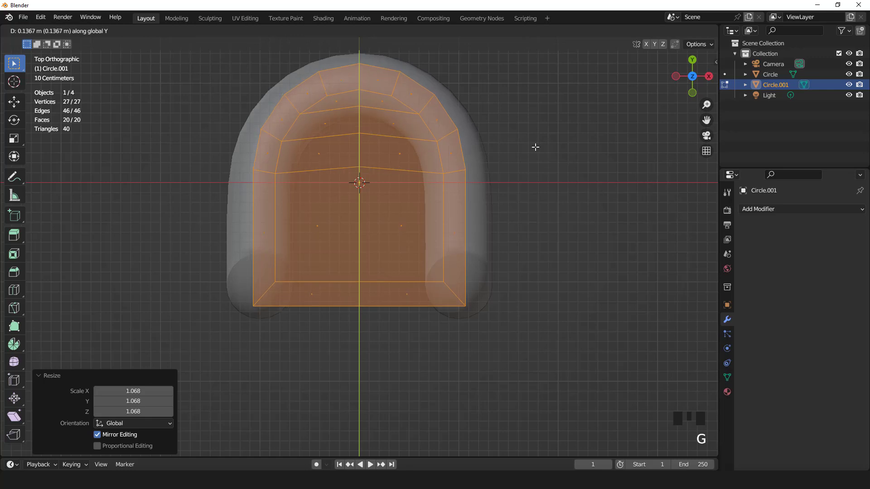
key("s")
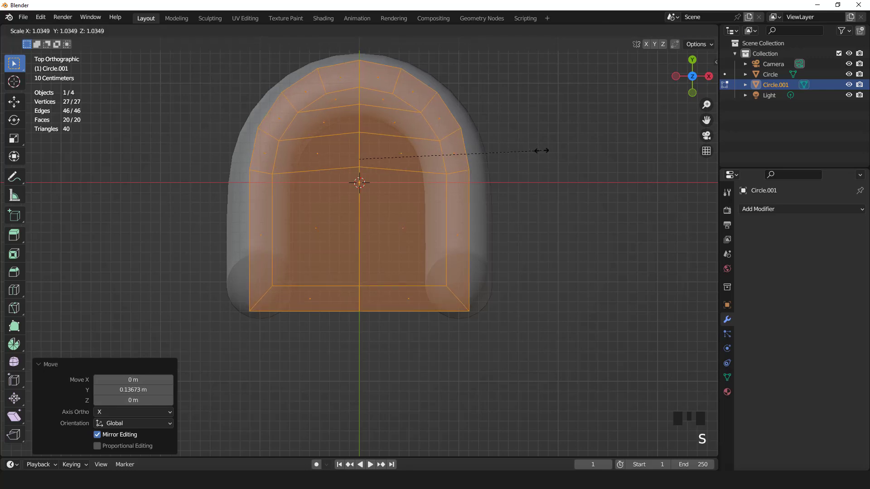
key("s")
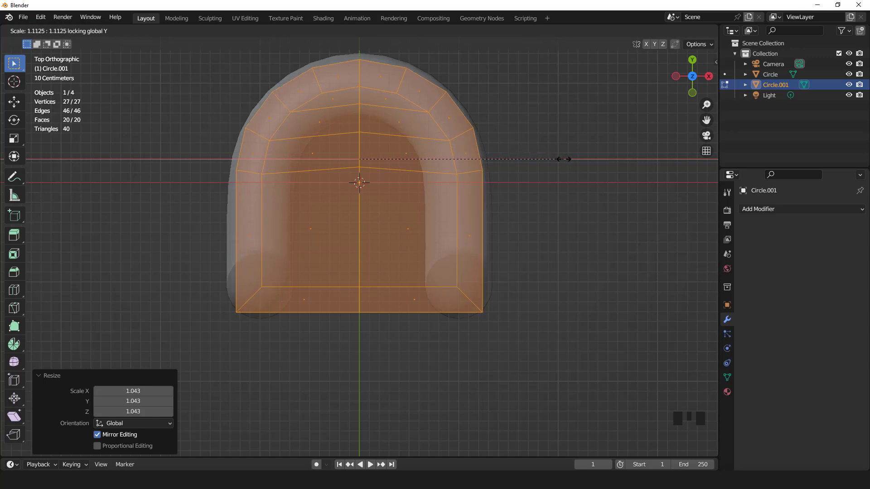
key("g")
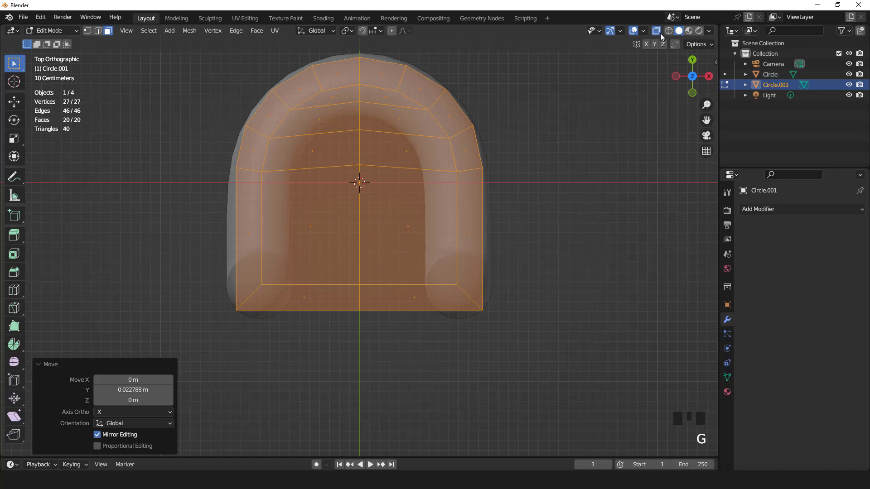
left_click(591, 61)
key("KP_1")
Step: Extrude the seat face downward into a thick slab beneath the frame
scroll("up", 3)
key("e")
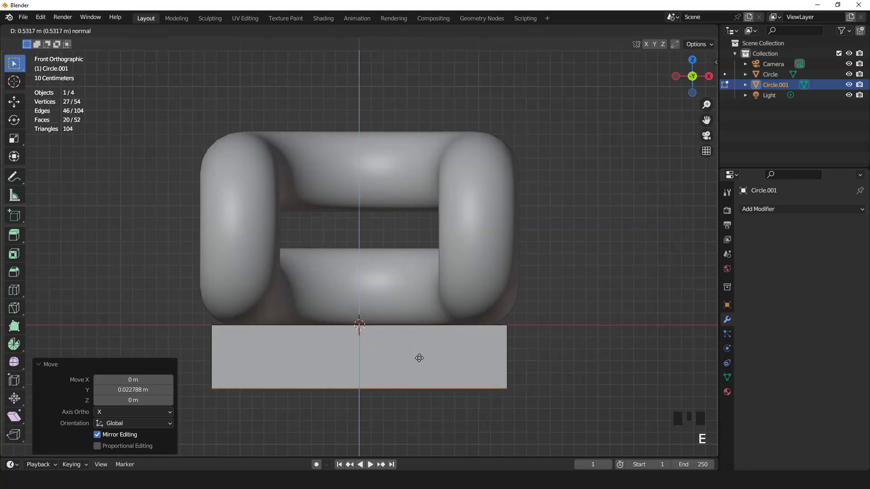
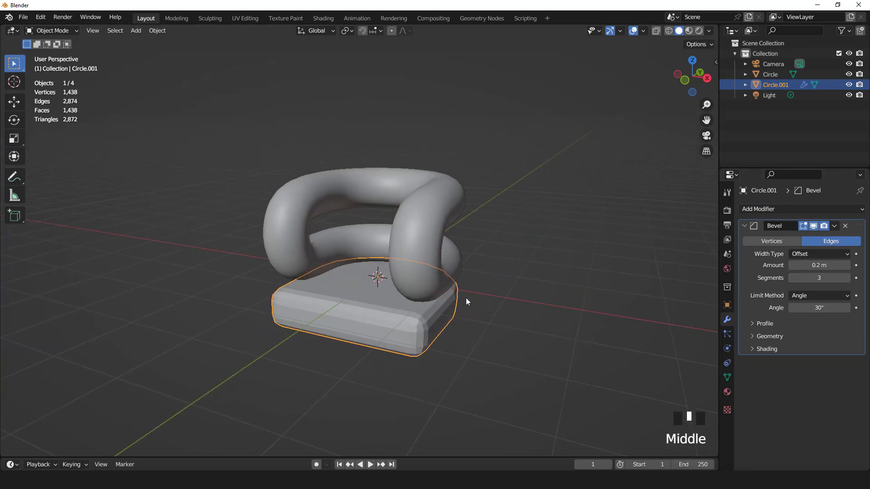
Step: Give the seat a Subdivision Surface and smooth shading, then raise the cushion slightly
key("KP_1")
key("ctrl+1")
left_click_drag(432, 303, 418, 276)
left_click_drag(418, 276, 430, 271)
left_click_drag(429, 271, 366, 296)
key("KP_1")
scroll("up", 3)
key("g")
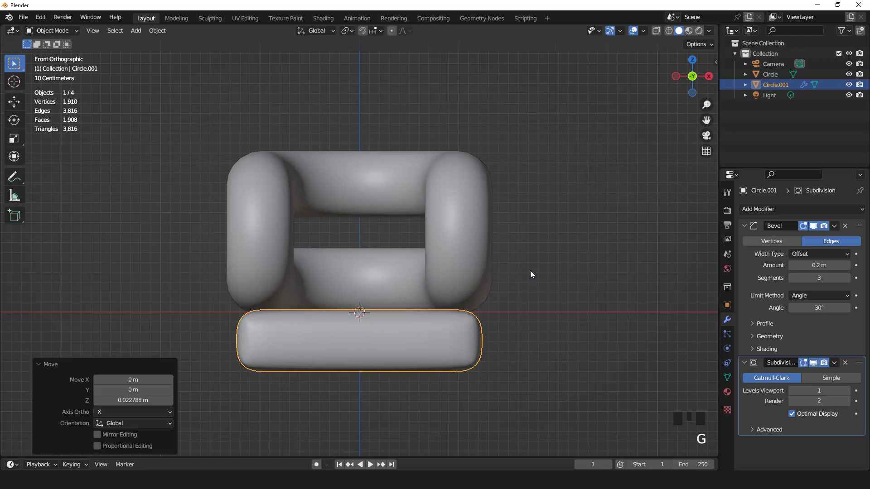
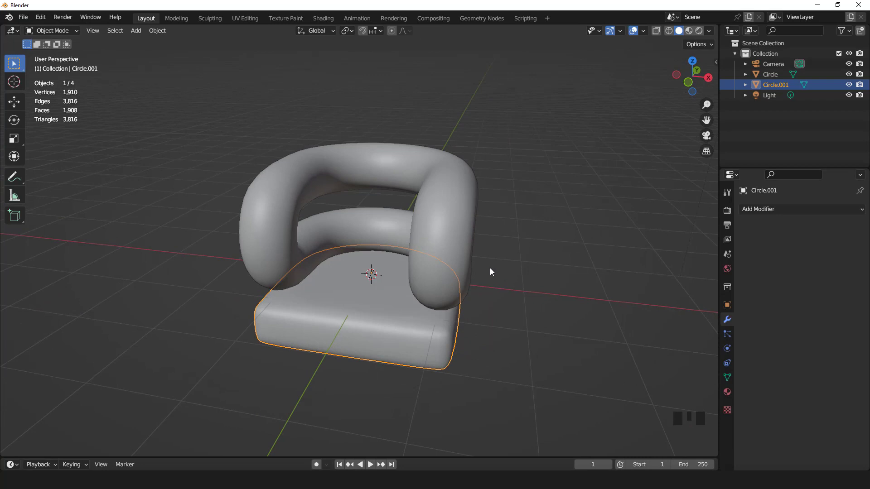
scroll("down", 3)
Step: Select frame and cushion together and lift them about 0.58 m upward
scroll("up", 3)
key("KP_1")
left_click(442, 245)
key("g")
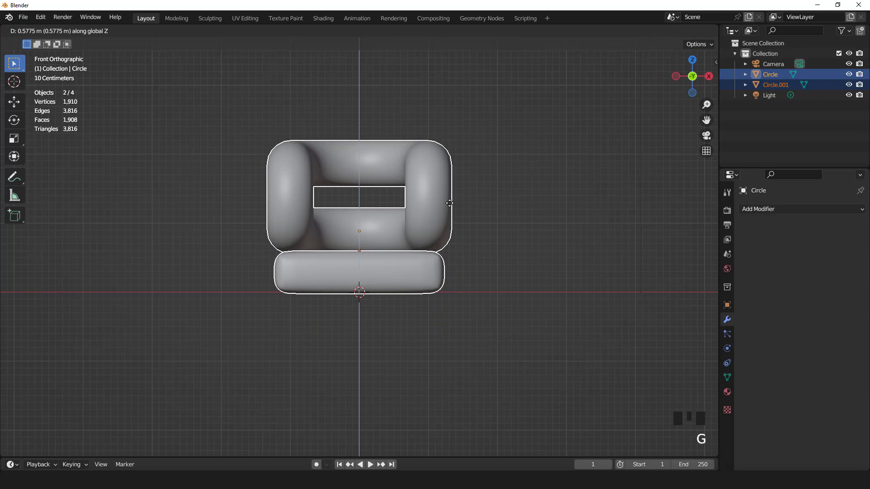
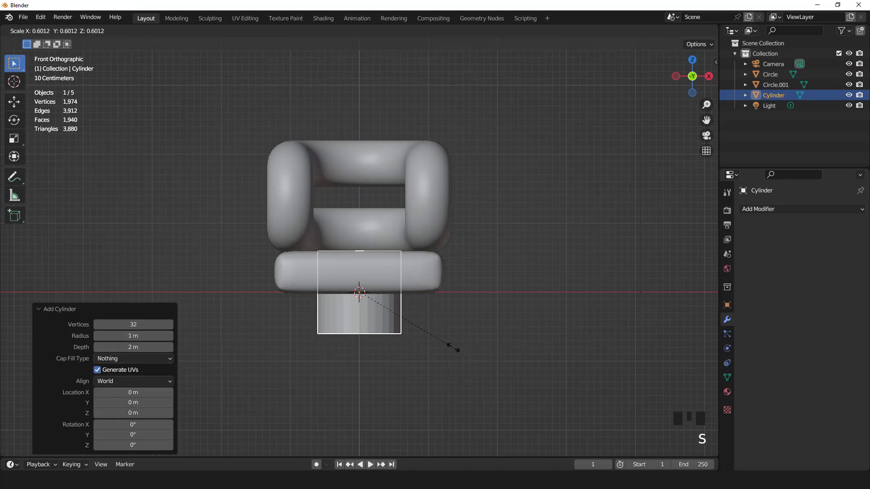
Step: Scale the cylinder into a slim leg and slide it sideways along X
key("g")
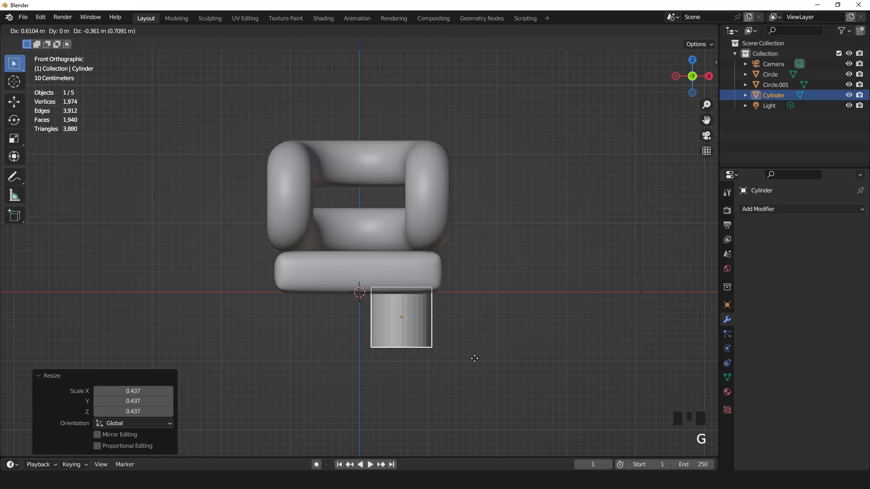
scroll("up", 3)
key("s")
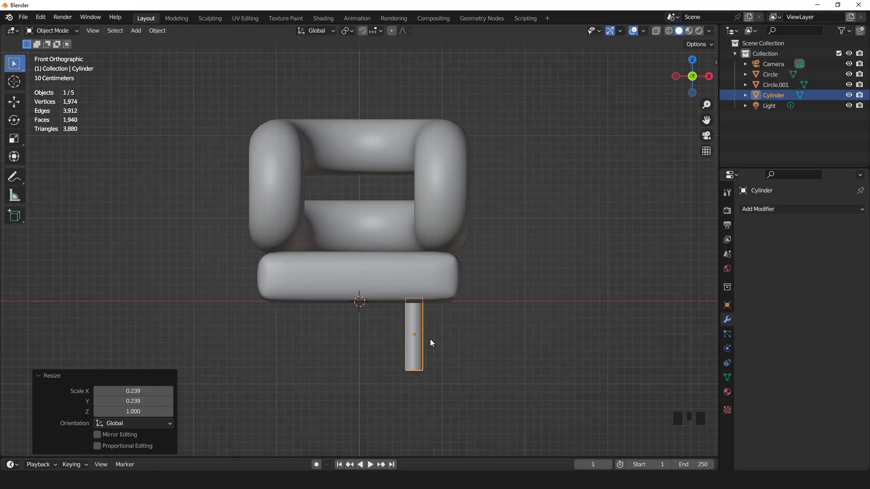
key("g")
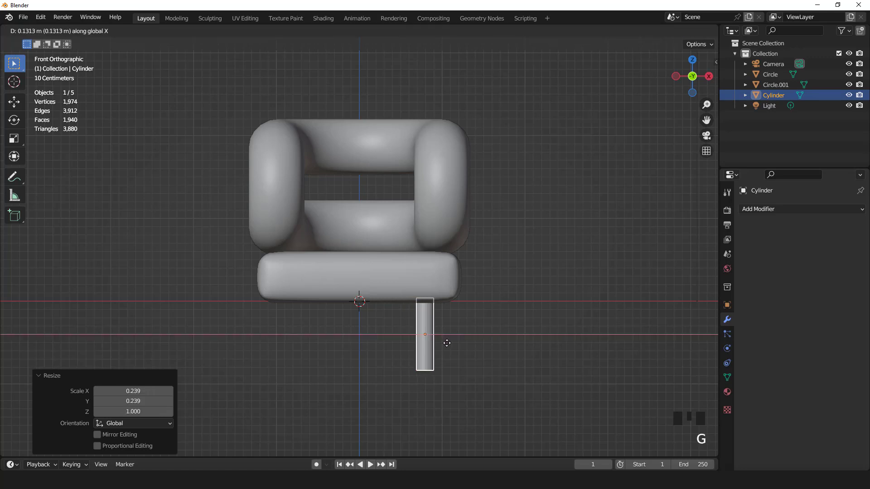
Step: From the bottom view, move the leg under a back corner of the seat
key("ctrl+KP_7")
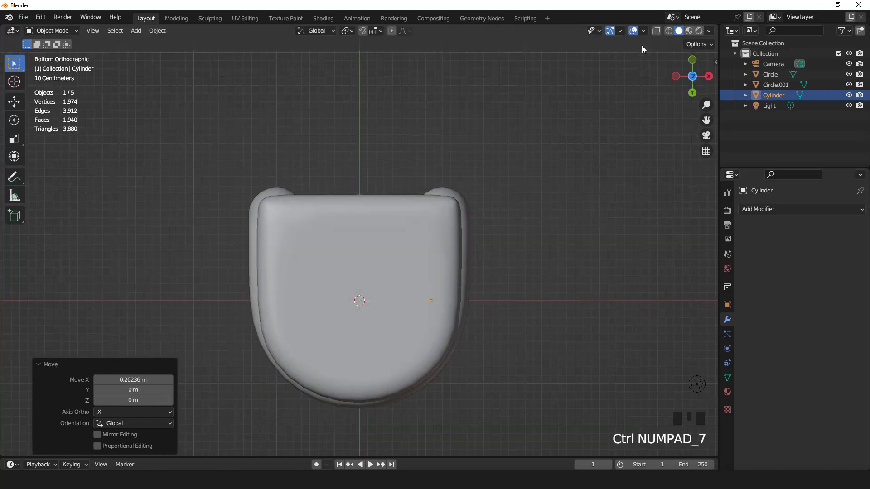
left_click(655, 30)
scroll("up", 3)
key("g")
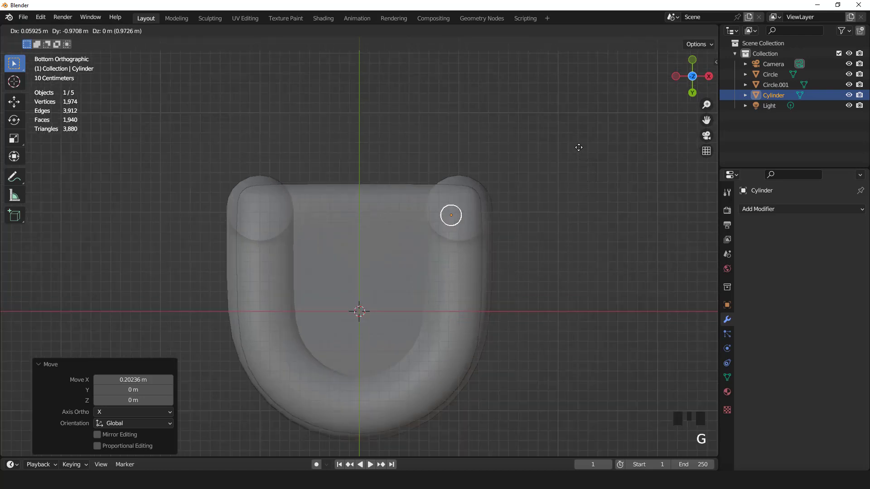
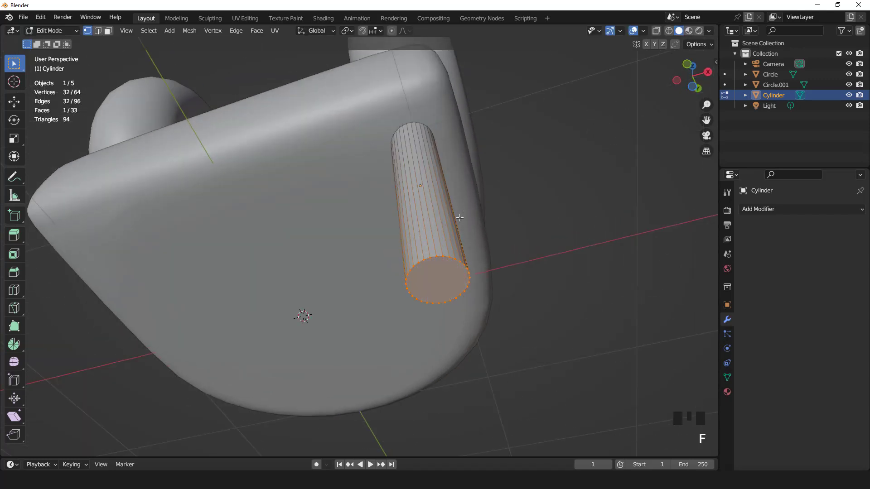
Step: Inset the leg's bottom face into a ring and apply all the leg's transforms
key("3")
key("Tab")
key("ctrl+a")
scroll("up", 3)
key("Tab")
key("ctrl+b")
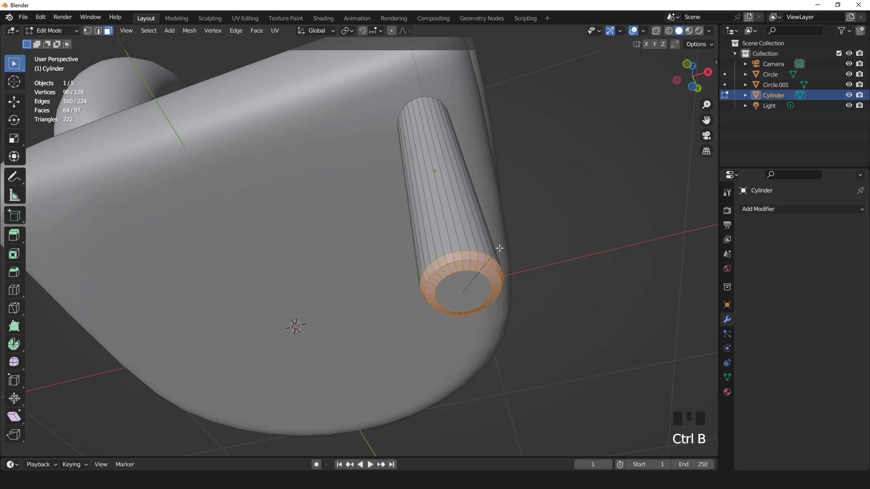
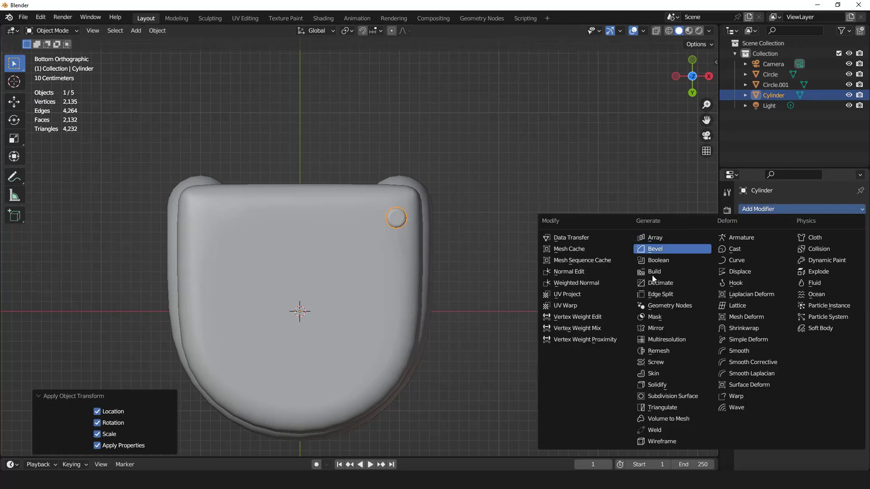
Step: Mirror the leg across the chair's width and duplicate it toward the front corner
left_click(657, 333)
key("Tab")
key("a")
key("shift+d")
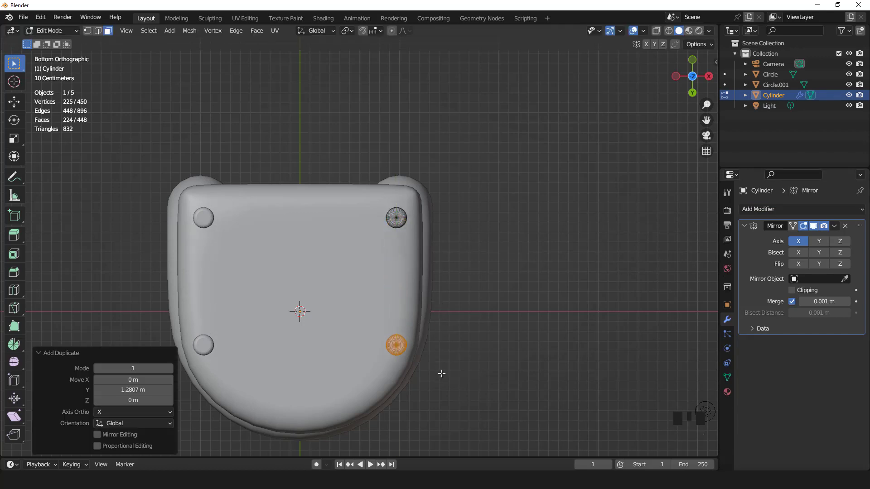
key("KP_3")
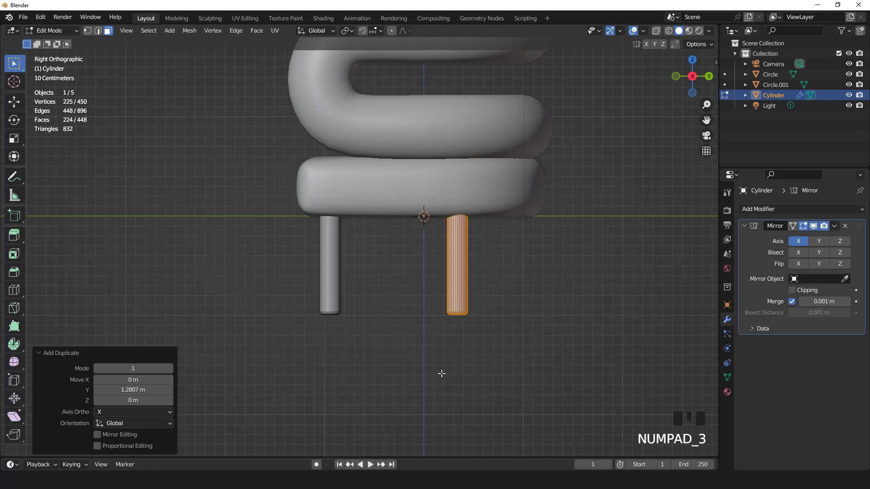
key("ctrl+KP_7")
key("g")
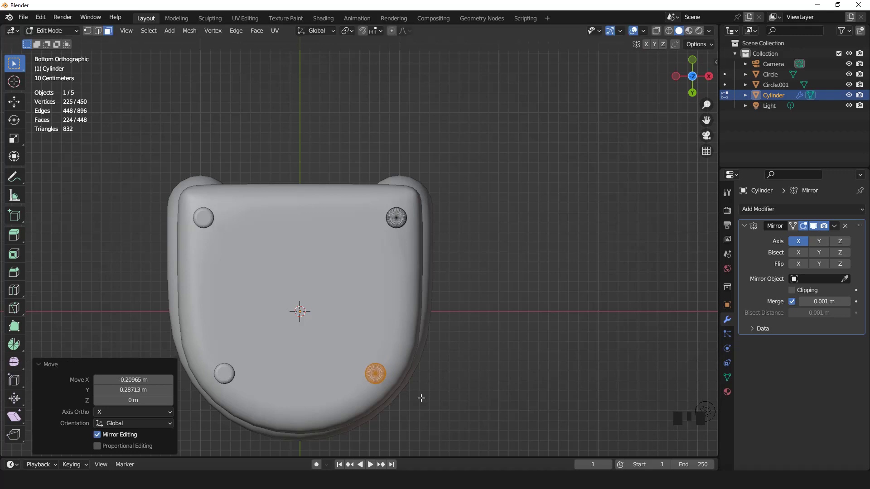
Step: Nudge the front leg inward, checking from front and underside views
key("KP_1")
key("Tab")
scroll("down", 3)
left_click_drag(388, 287, 357, 209)
key("ctrl+KP_7")
scroll("up", 3)
key("Tab")
key("g")
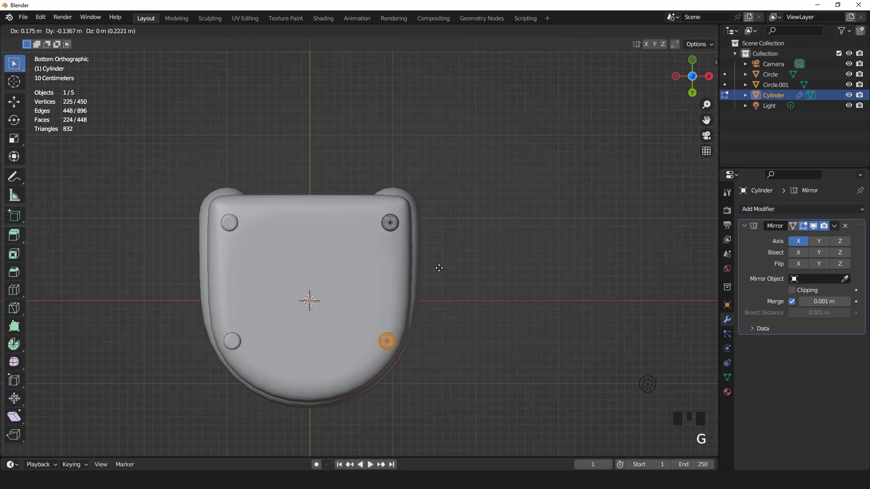
Step: Fine-tune the front leg's placement from the side view and confirm it
key("KP_3")
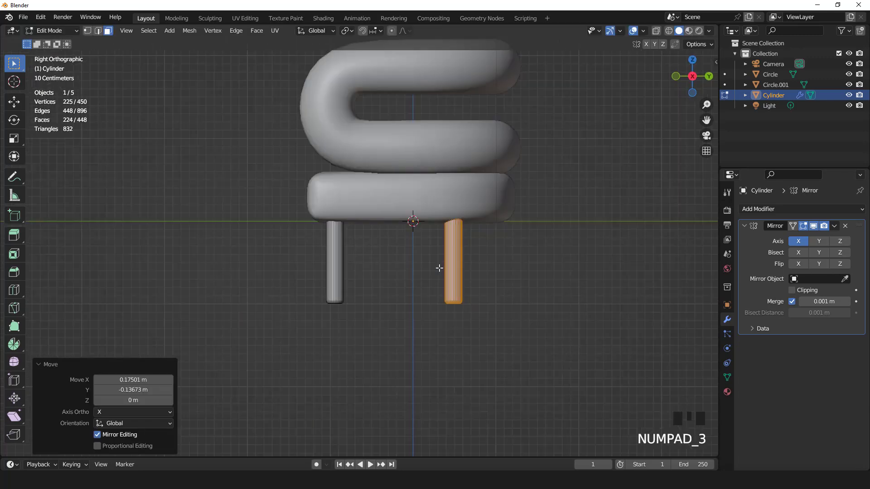
key("Tab")
left_click(598, 114)
scroll("down", 3)
left_click_drag(427, 239, 486, 235)
key("KP_1")
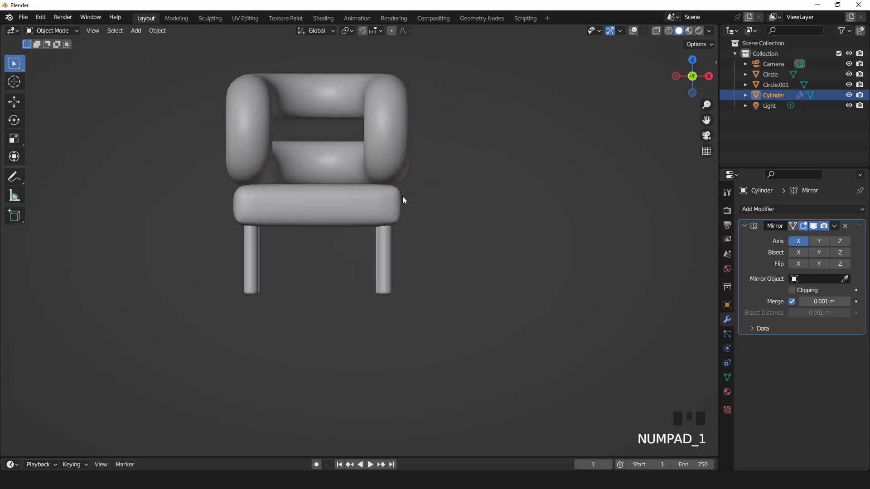
Step: Inspect the chair from several angles in Material Preview shading
left_click_drag(424, 261, 450, 256)
scroll("up", 3)
scroll("down", 3)
left_click_drag(438, 254, 649, 35)
left_click_drag(649, 35, 677, 36)
left_click(395, 190)
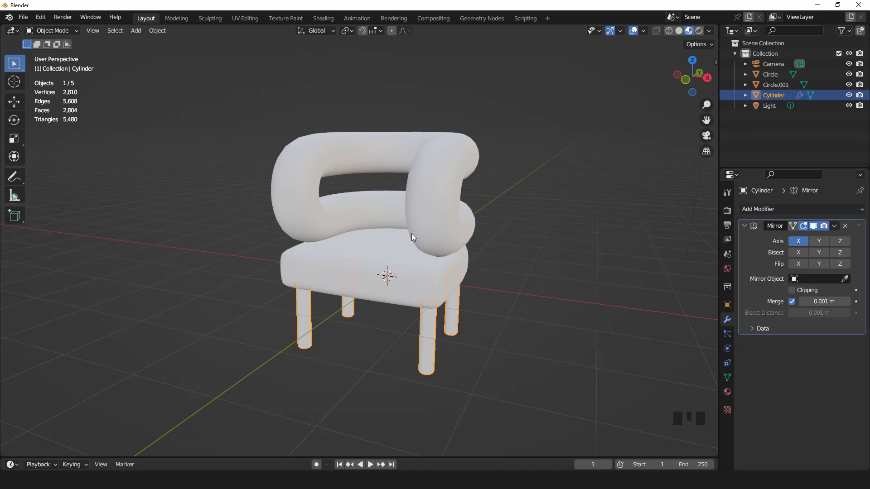
scroll("up", 3)
scroll("down", 3)
left_click_drag(415, 233, 728, 398)
Step: Give the legs a new material with Metallic at 1 and view it in Rendered shading
left_click(728, 398)
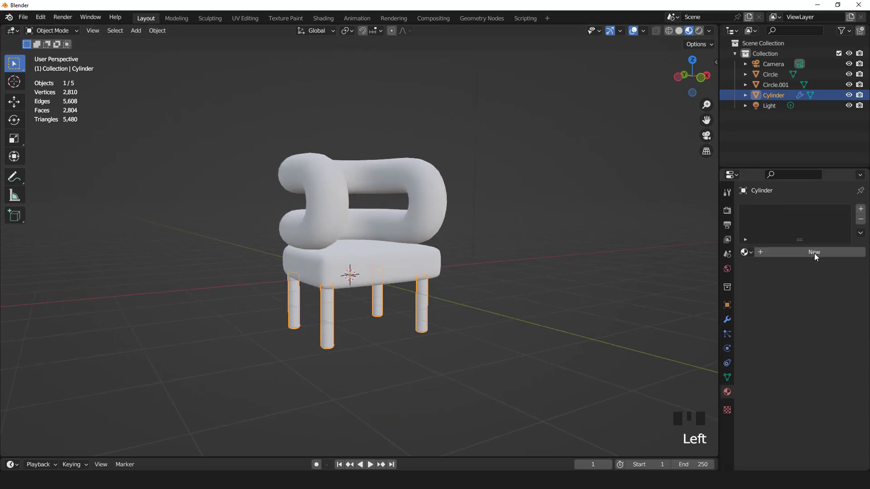
left_click(817, 258)
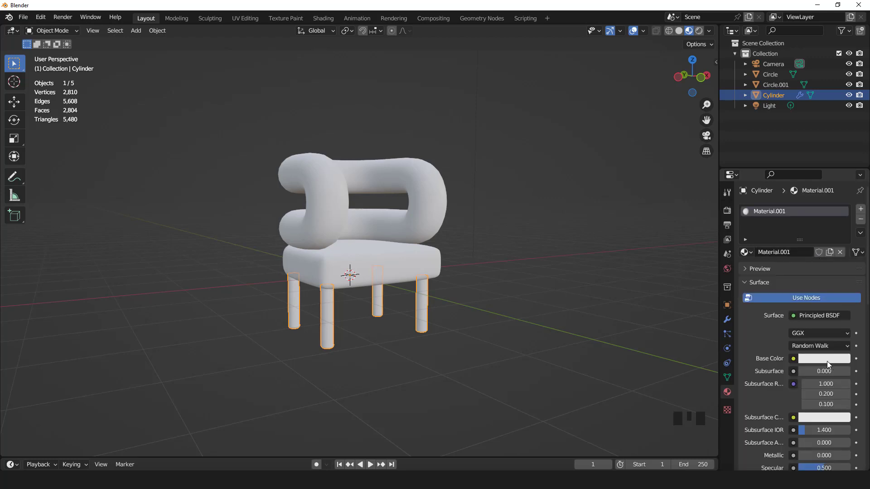
left_click(828, 364)
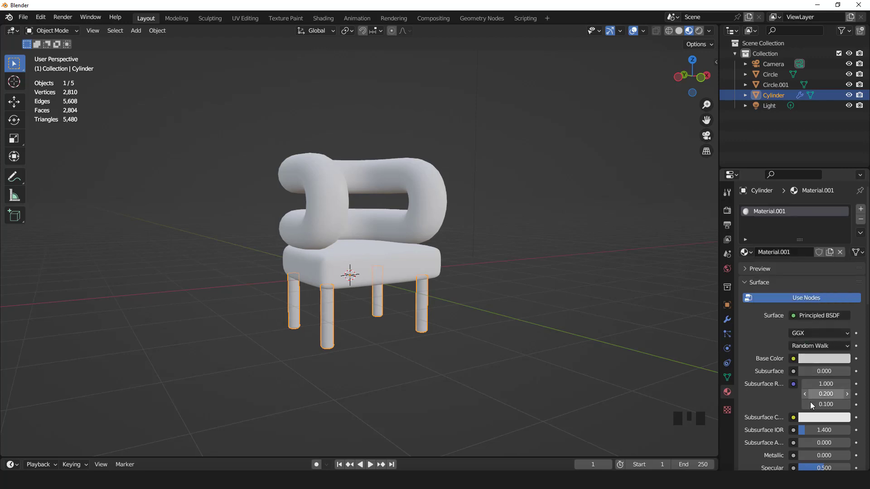
scroll("down", 3)
left_click_drag(808, 403, 524, 327)
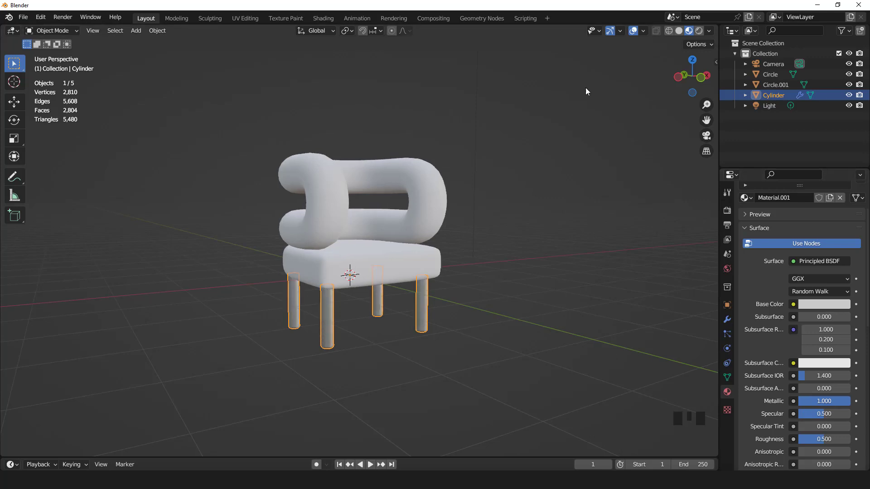
left_click(635, 34)
Step: Select the looped backrest and face the chair from the front
left_click_drag(486, 235, 548, 86)
left_click_drag(549, 86, 430, 174)
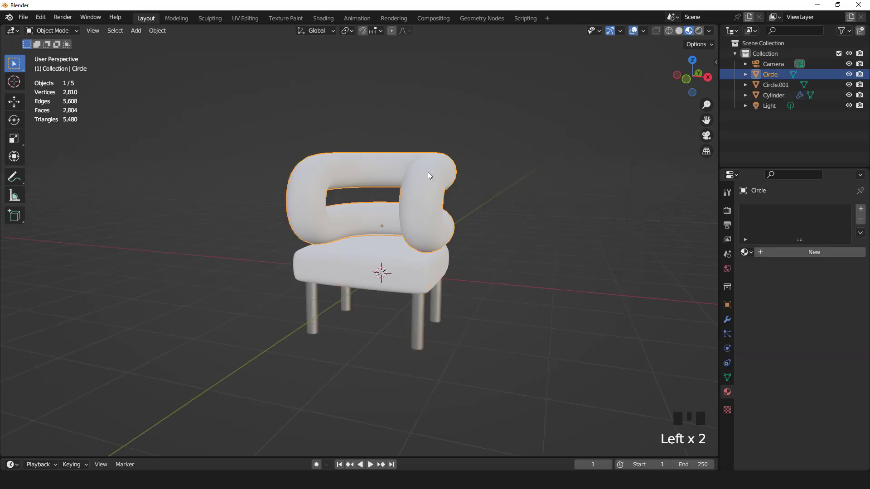
left_click_drag(731, 311, 431, 273)
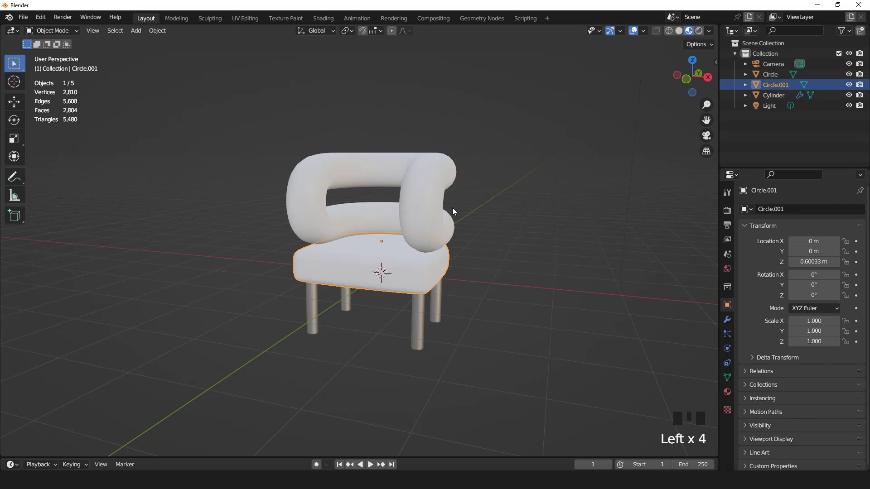
left_click_drag(420, 202, 479, 271)
key("KP_1")
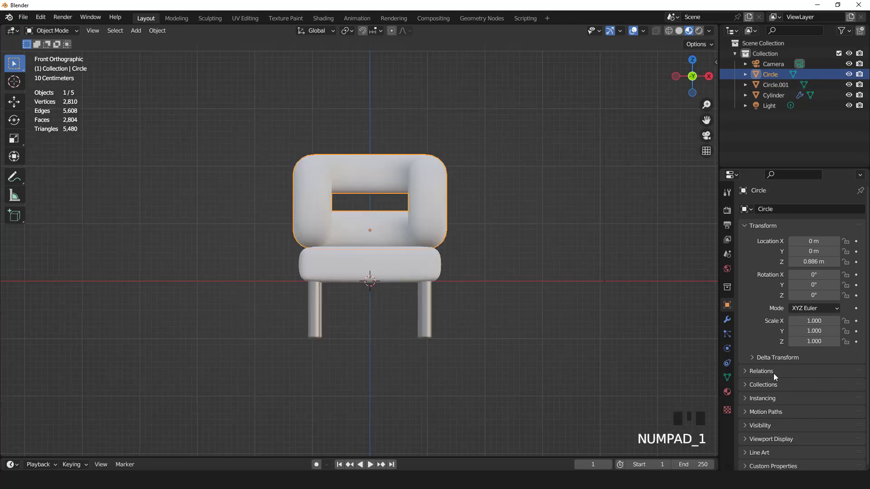
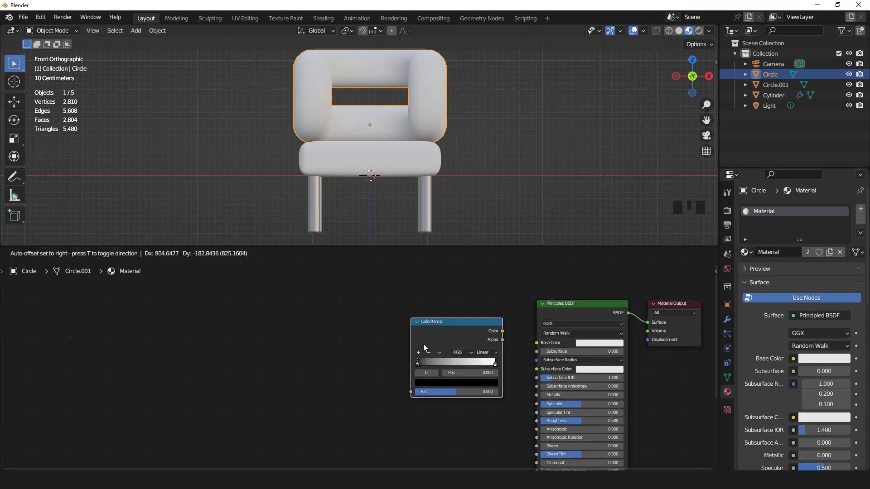
Step: Add the texture nodes and feed the Mapping vector into the Noise Texture
left_click_drag(121, 261, 137, 268)
key("p")
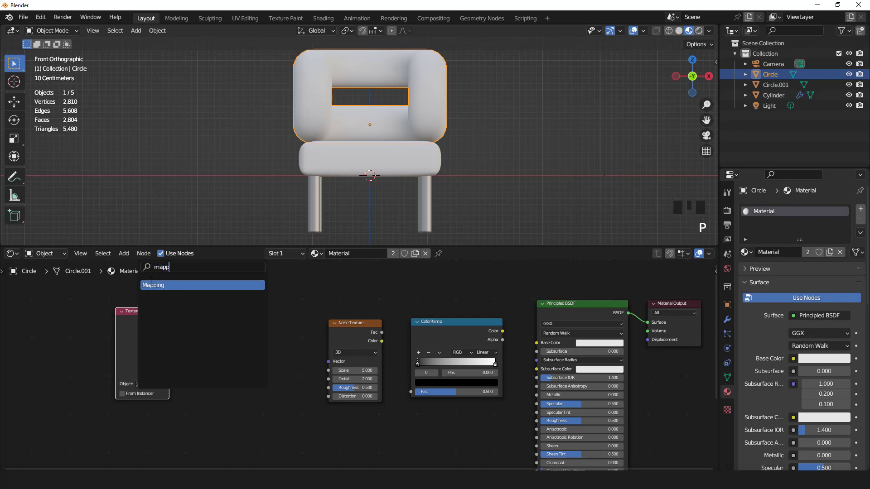
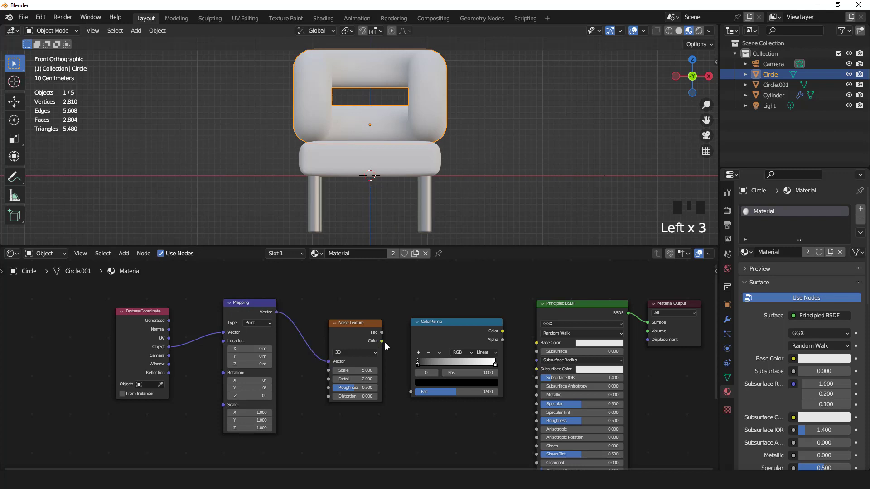
left_click_drag(399, 358, 400, 308)
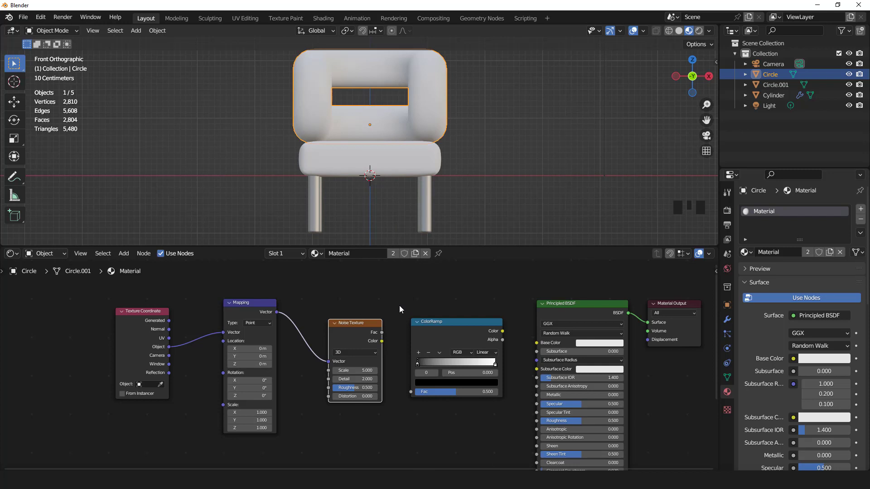
left_click(519, 337)
Step: Route Noise colour into the ColorRamp factor and the ramp colour into Base Color
scroll("down", 3)
left_click_drag(392, 133, 471, 139)
scroll("up", 3)
left_click_drag(449, 142, 395, 356)
left_click_drag(396, 356, 407, 390)
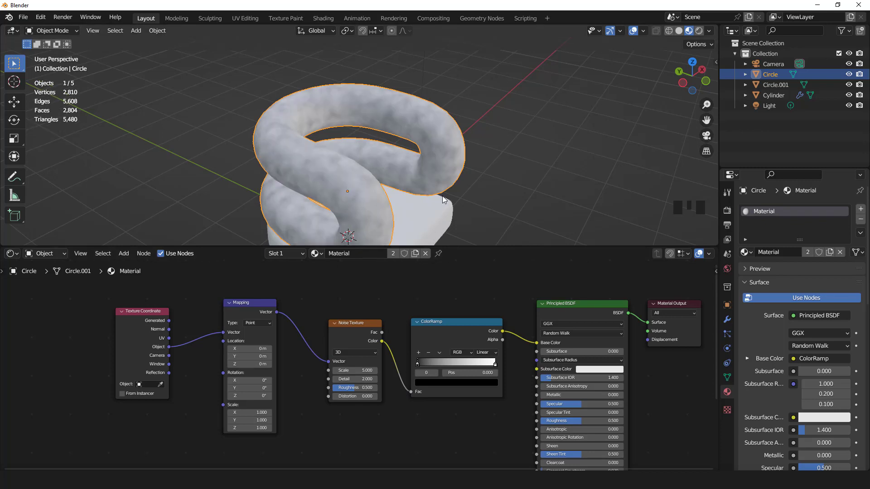
Step: Recolour the ColorRamp stops to dark brown and orange
left_click_drag(449, 168, 486, 364)
left_click_drag(486, 364, 413, 174)
left_click_drag(413, 174, 459, 185)
scroll("up", 3)
Step: Orbit back to the whole chair and select the seat cushion
left_click_drag(608, 61, 493, 137)
left_click_drag(492, 136, 489, 152)
scroll("down", 3)
left_click_drag(432, 156, 392, 216)
left_click(392, 216)
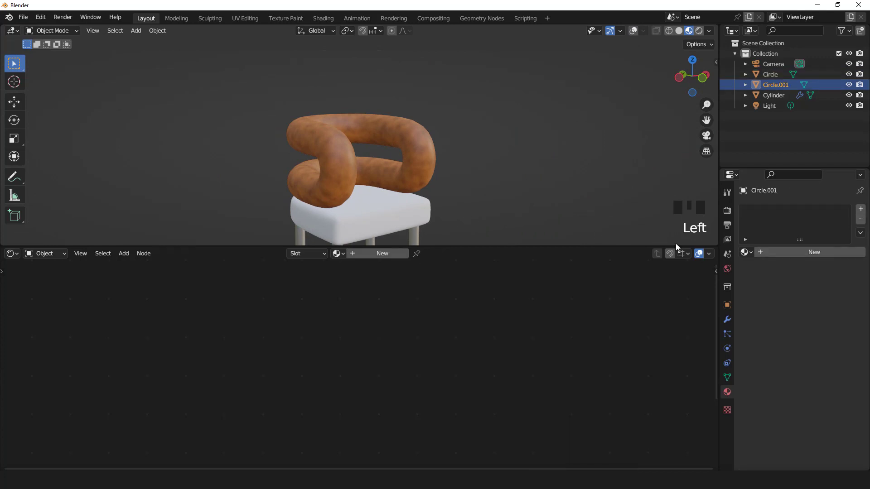